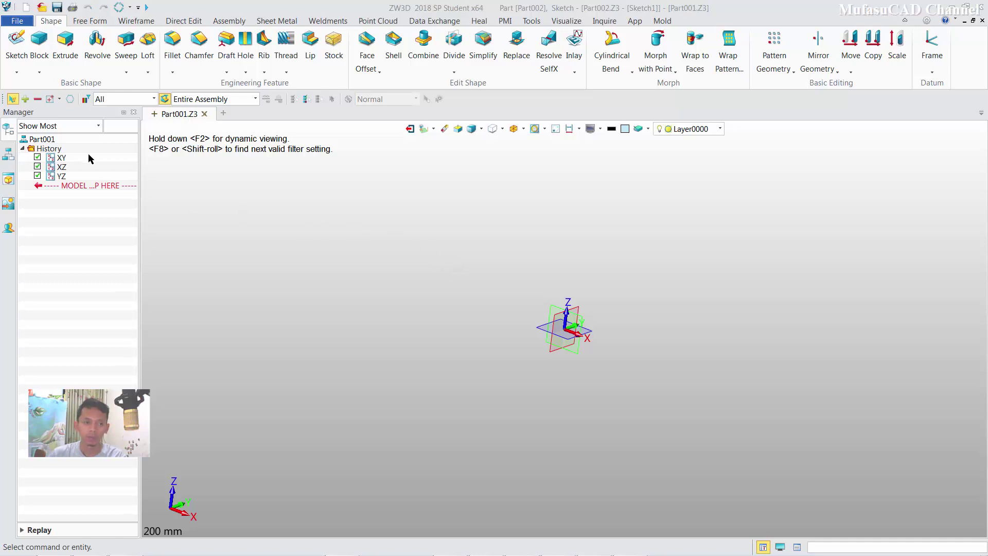
- Start a new sketch on the XY base plane in Part001
left_click(17, 45)
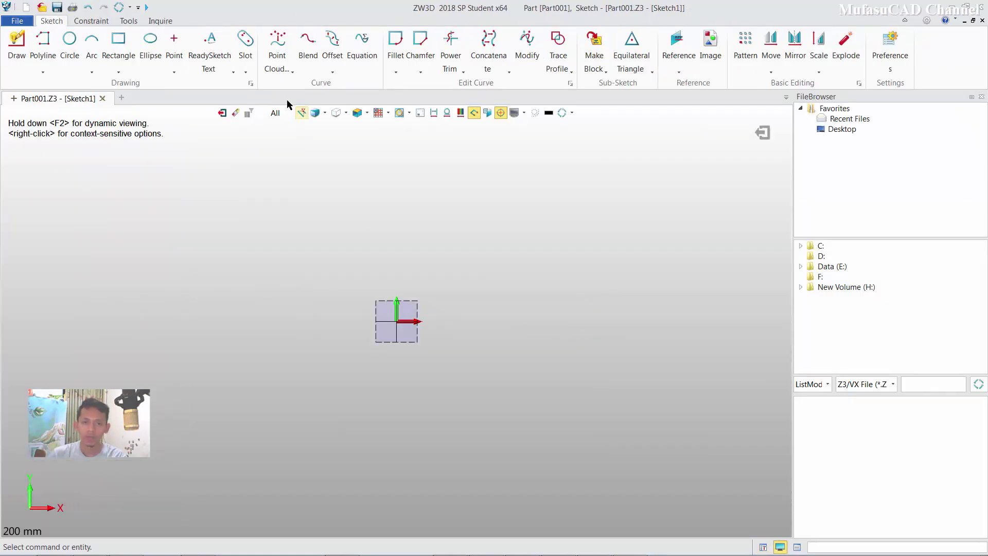
- Draw a Point Curve spline through three points above the origin and drag its middle point up to a higher peak
left_click(293, 74)
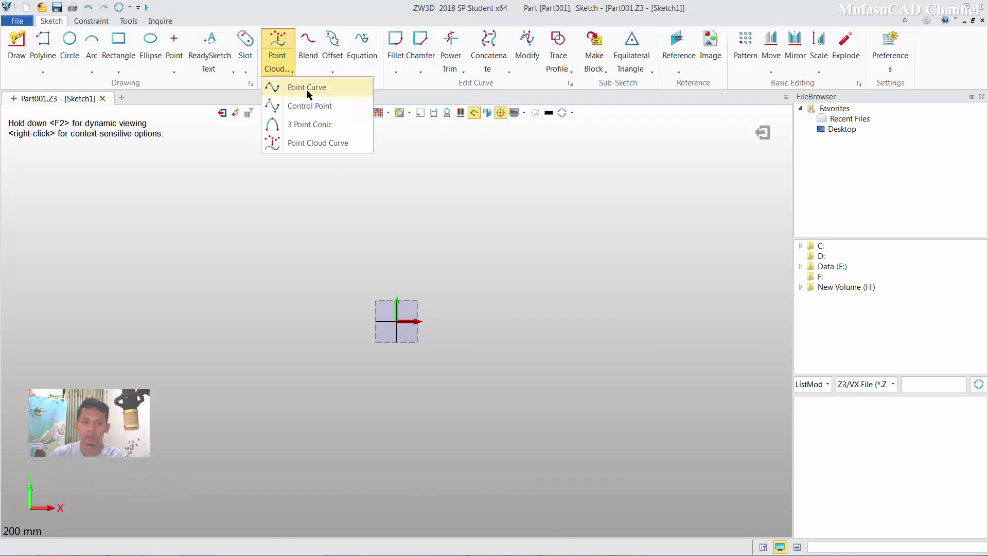
left_click(300, 92)
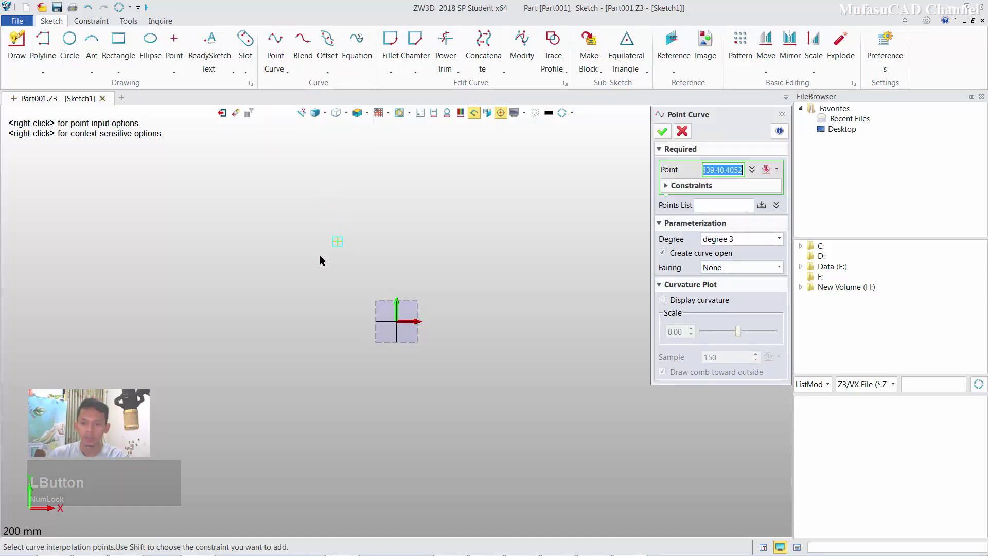
left_click(244, 291)
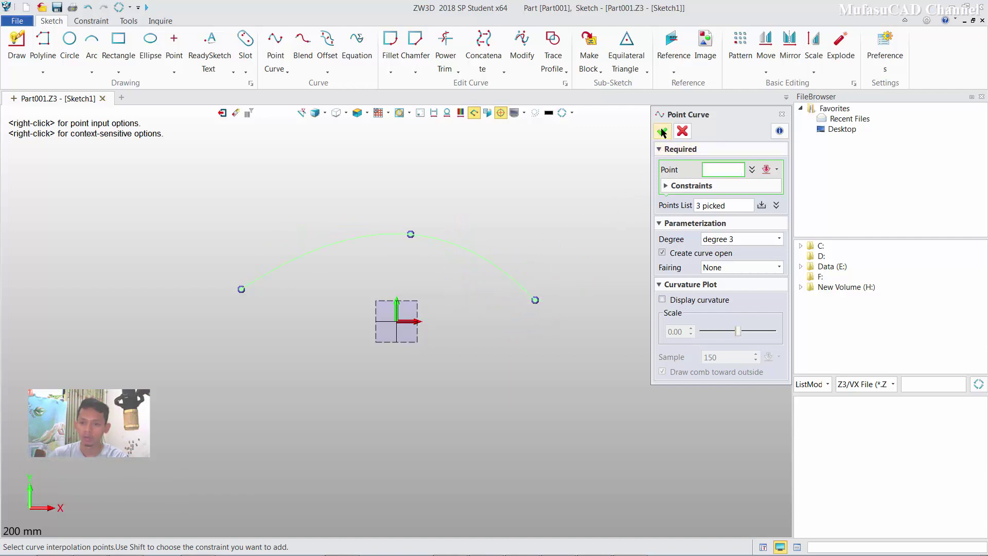
left_click(664, 131)
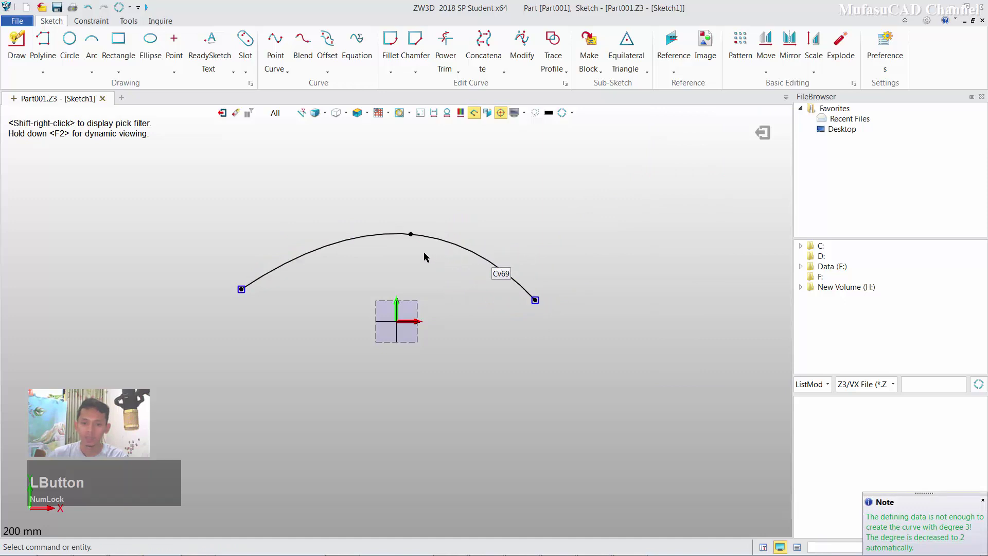
left_click(412, 237)
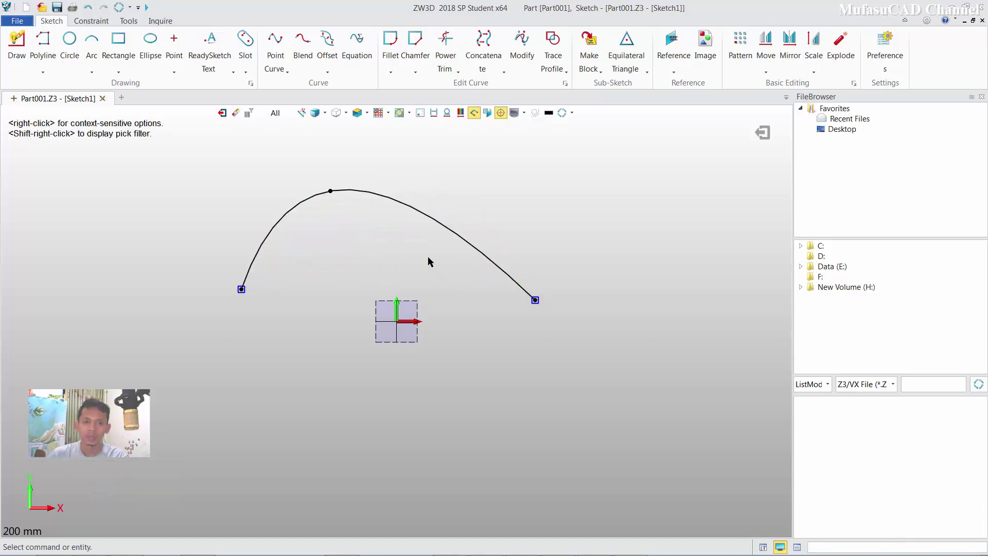
left_click(282, 73)
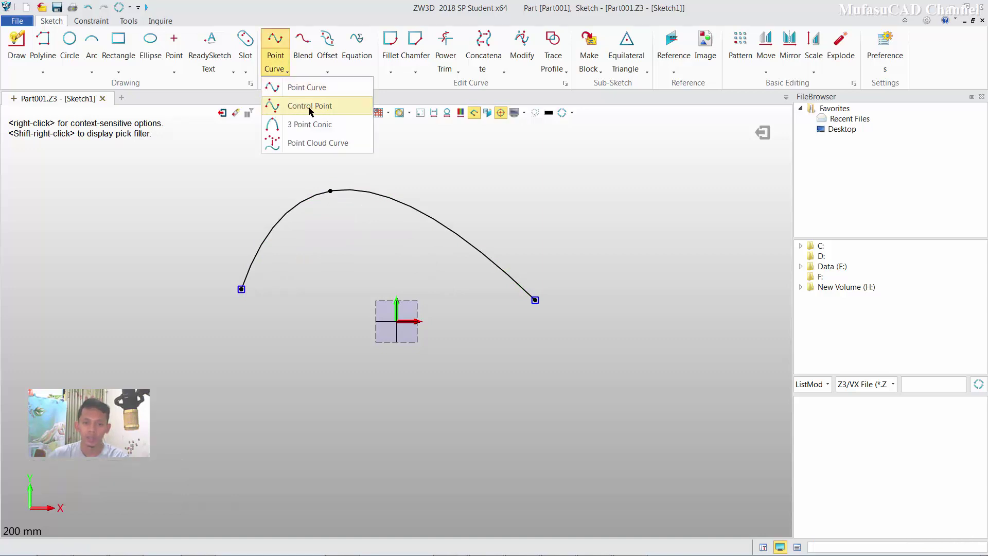
- Draw a wavy Control Point spline from four points, then reshape the first arc by moving its middle point
left_click(312, 110)
middle_click(407, 267)
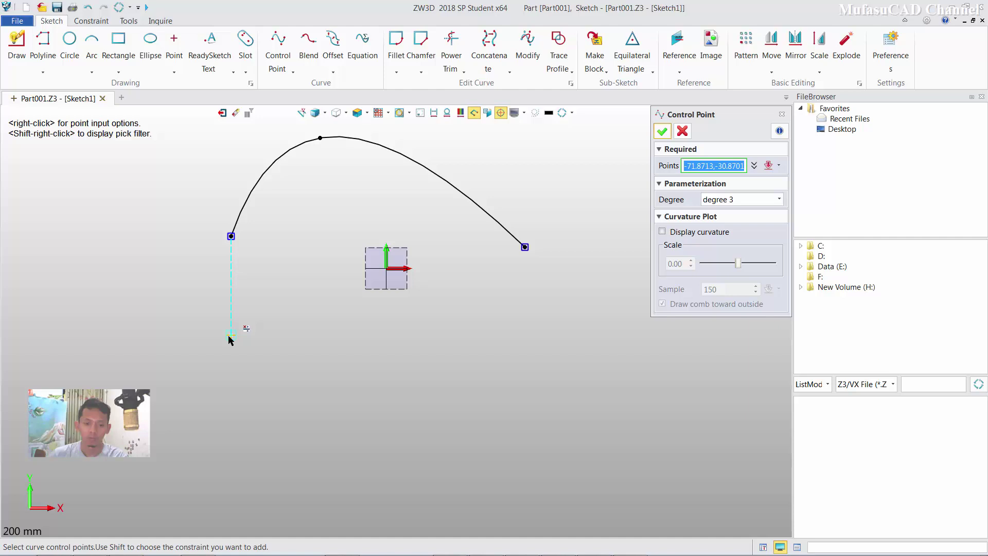
left_click(231, 339)
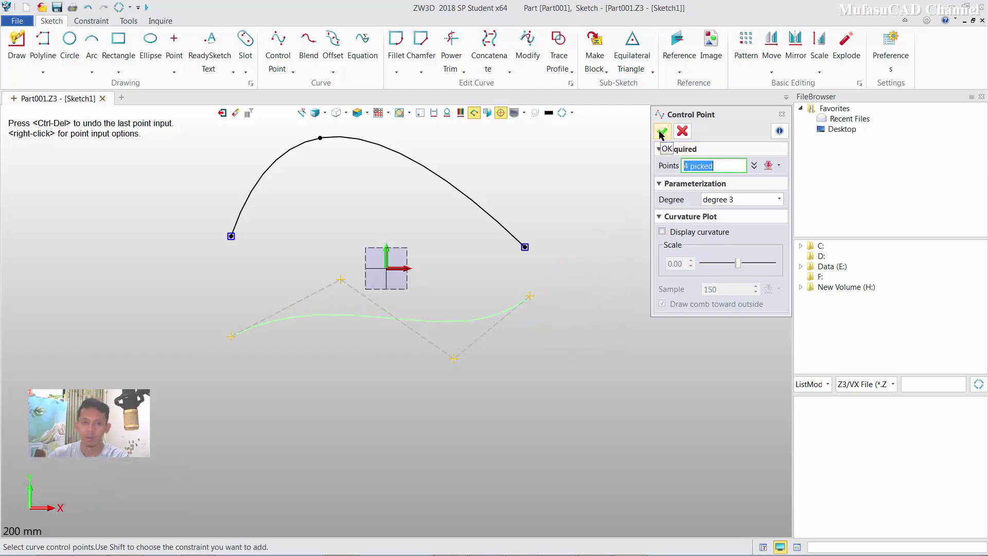
left_click(662, 133)
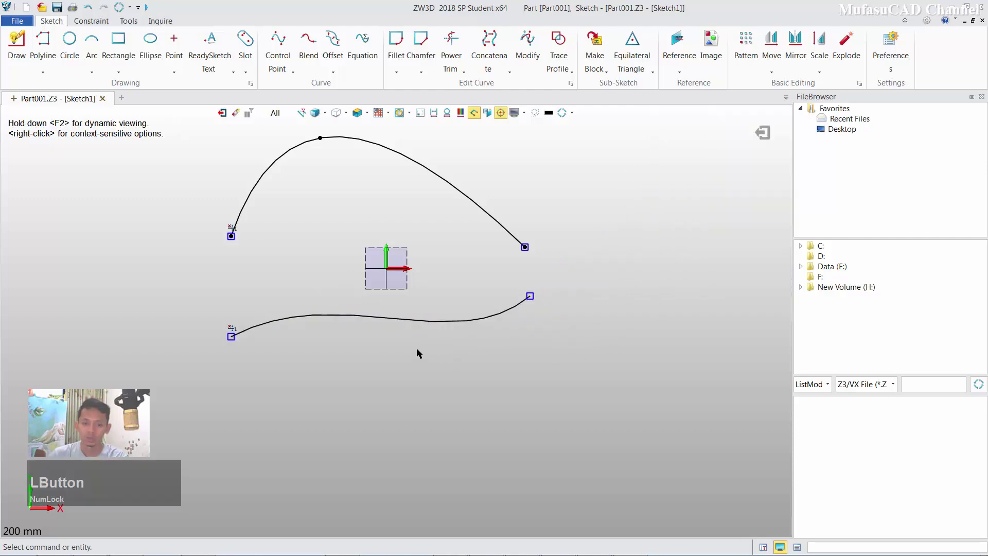
left_click(407, 322)
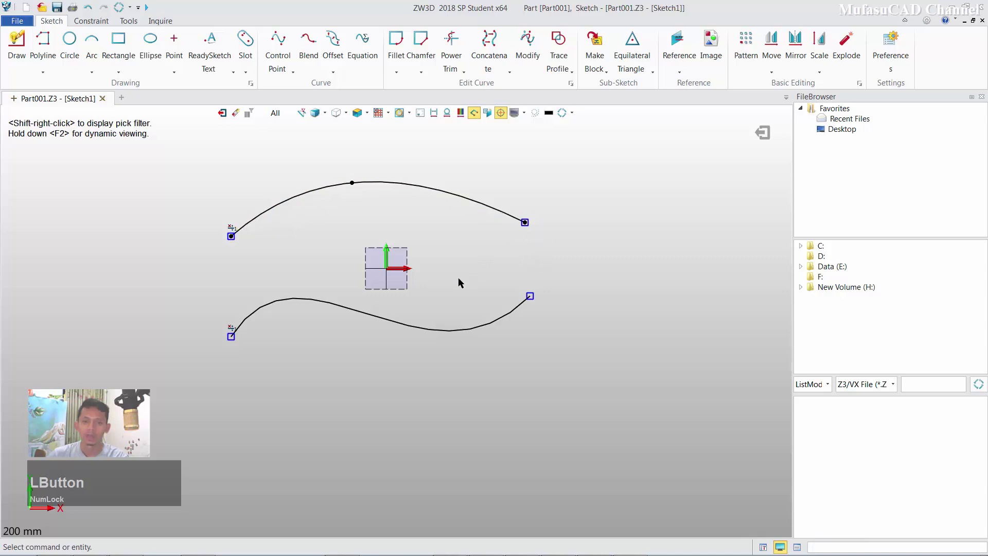
middle_click(423, 294)
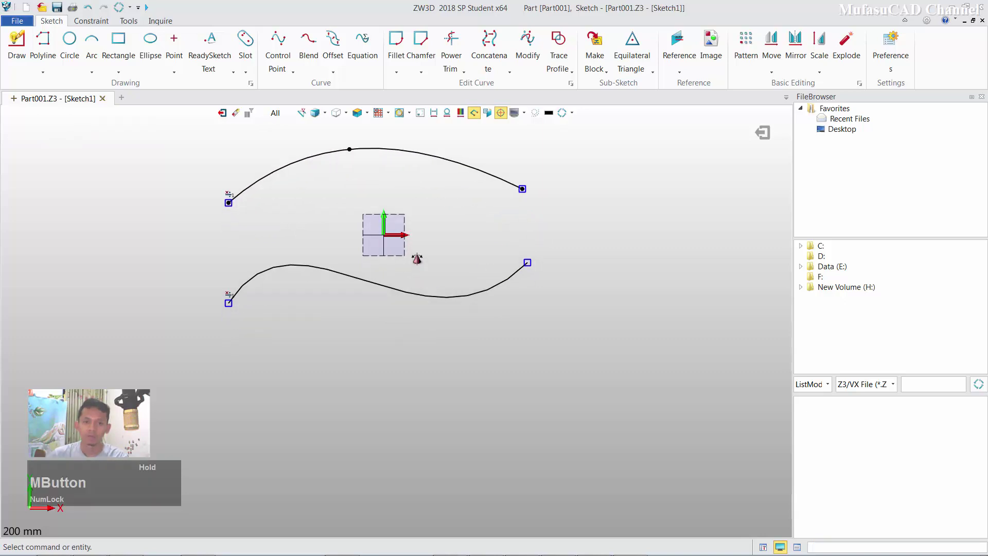
left_click(296, 74)
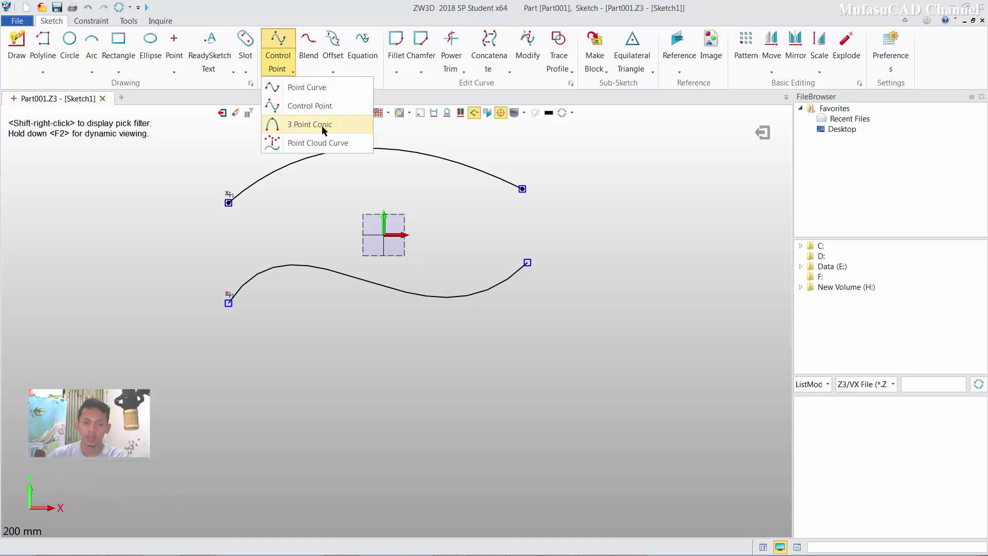
- Draw the egg's upper arc as a 3 Point Conic from start, end and top shoulder points
left_click(318, 131)
middle_click(396, 301)
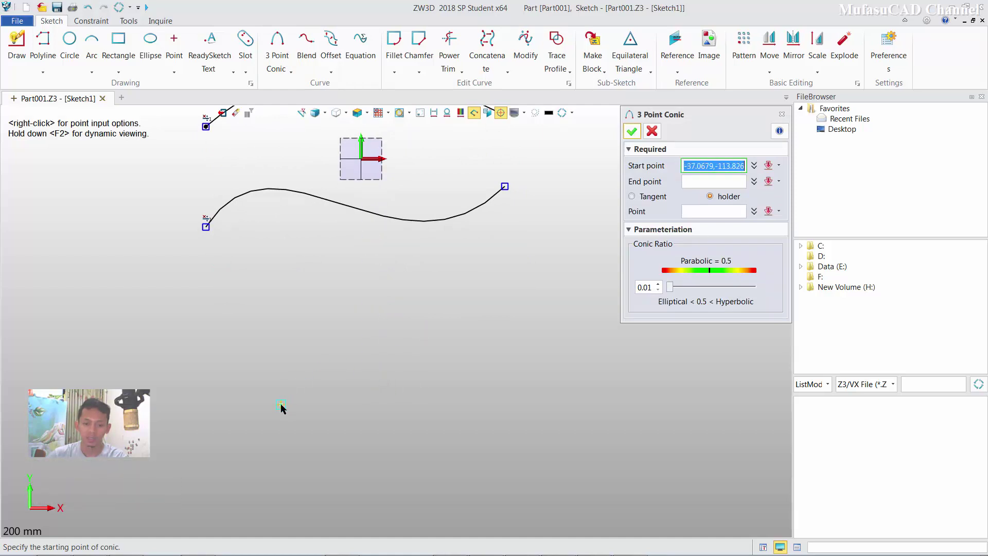
left_click(284, 407)
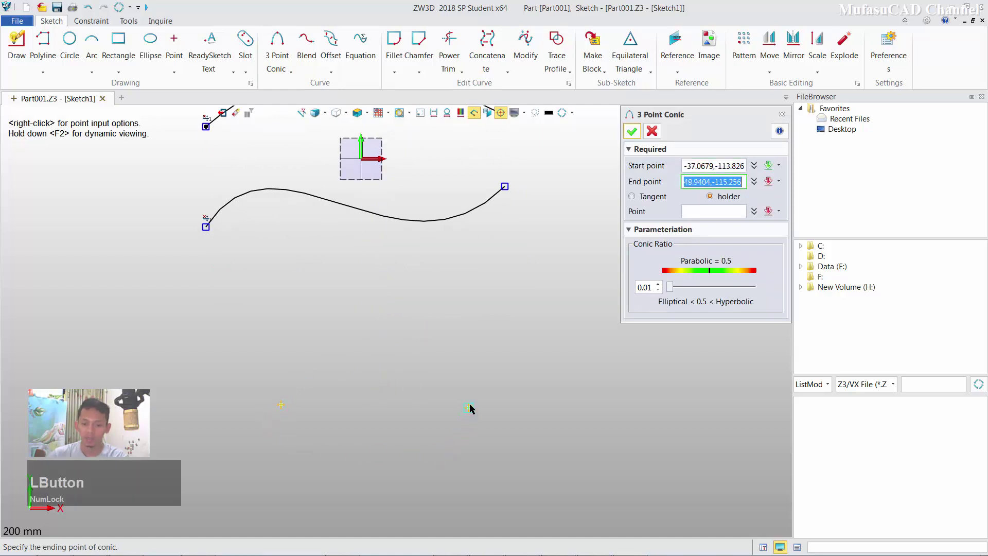
left_click(475, 407)
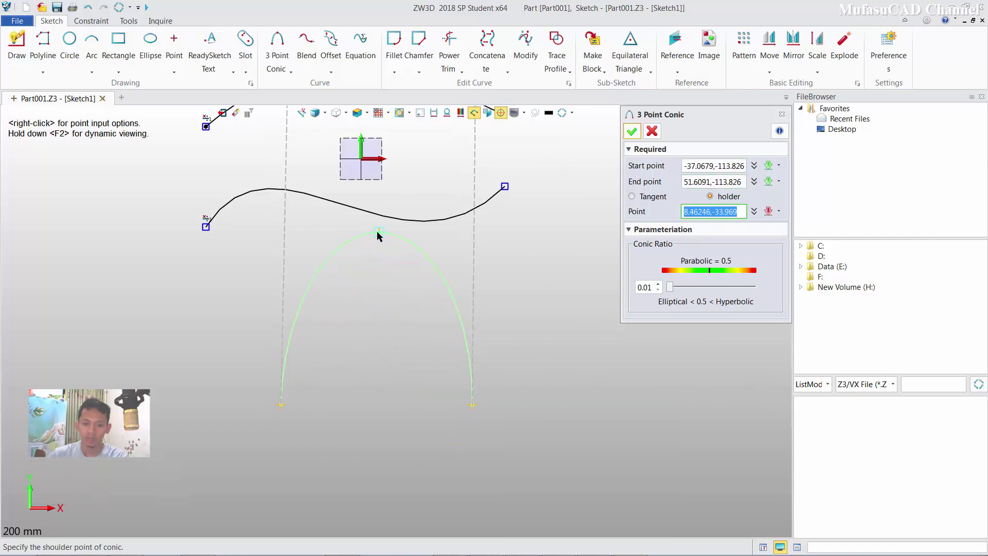
left_click(378, 238)
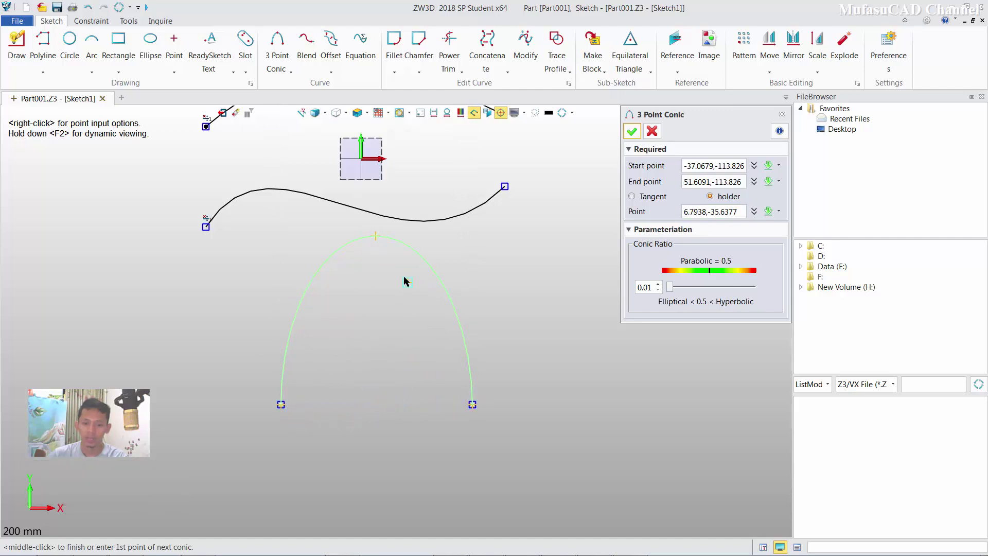
- Close the egg with a lower 3 Point Conic sharing the endpoints and end the conic command
middle_click(400, 325)
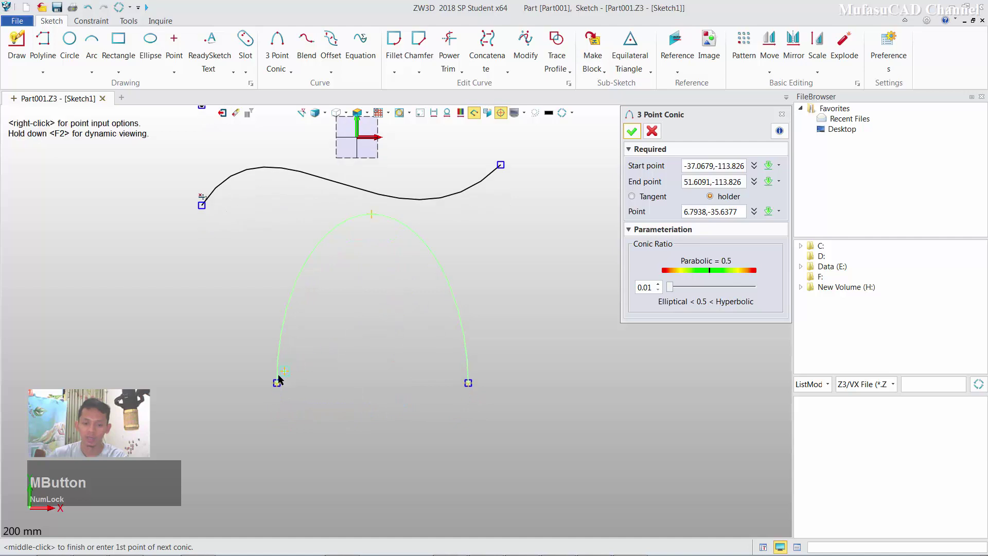
left_click(275, 386)
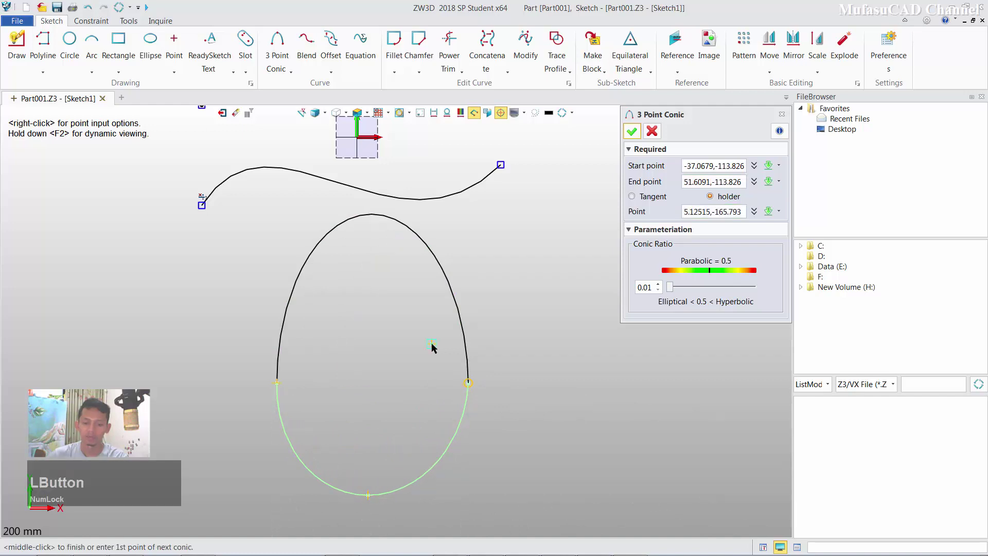
scroll("down", 3)
middle_click(423, 309)
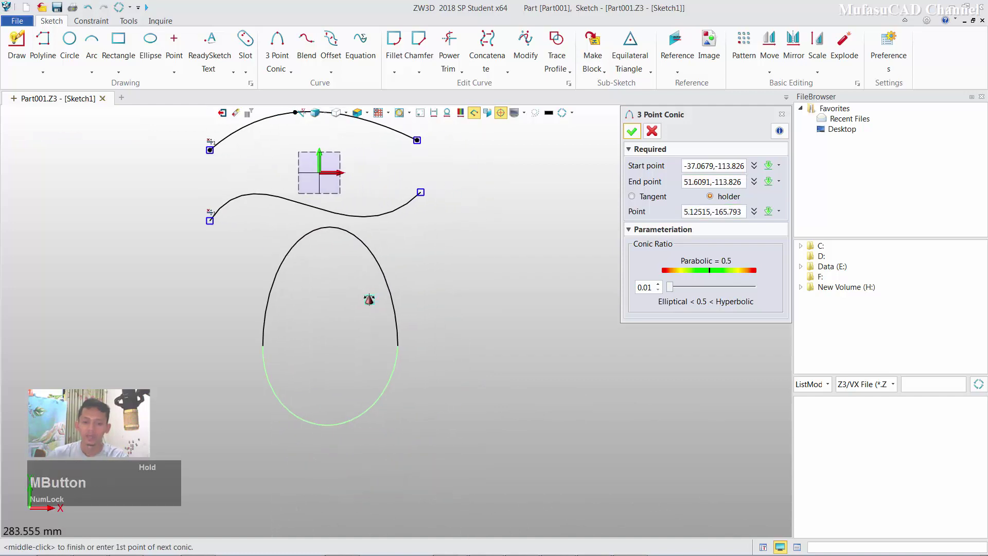
left_click(638, 131)
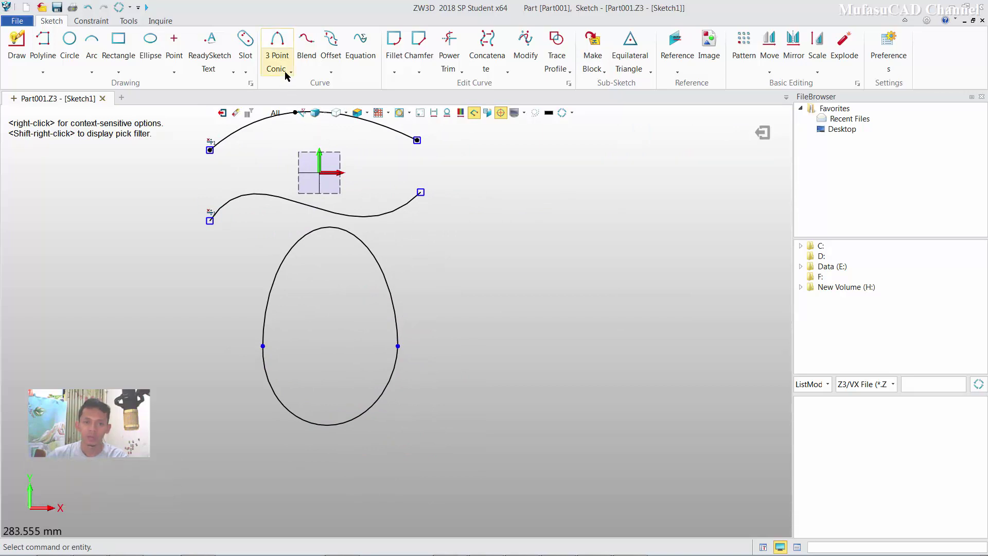
- Cancel the Point Cloud Curve and place four loose sketch points to the right of the egg
left_click(288, 75)
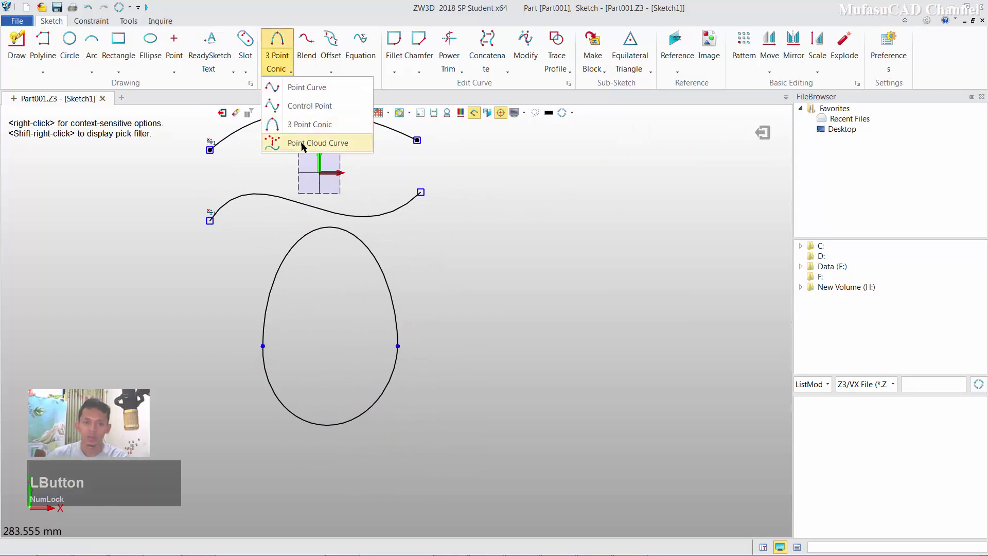
left_click(483, 280)
middle_click(508, 256)
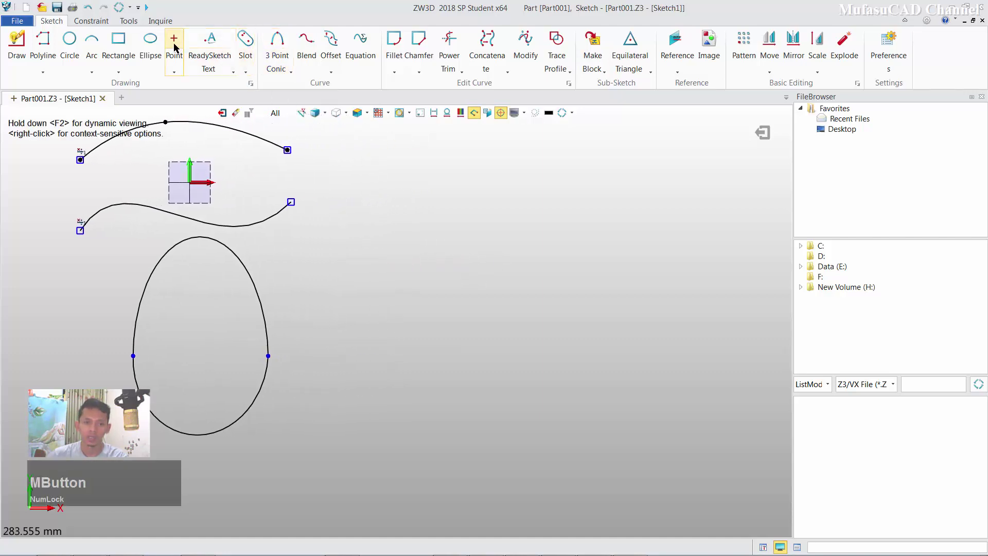
left_click(178, 43)
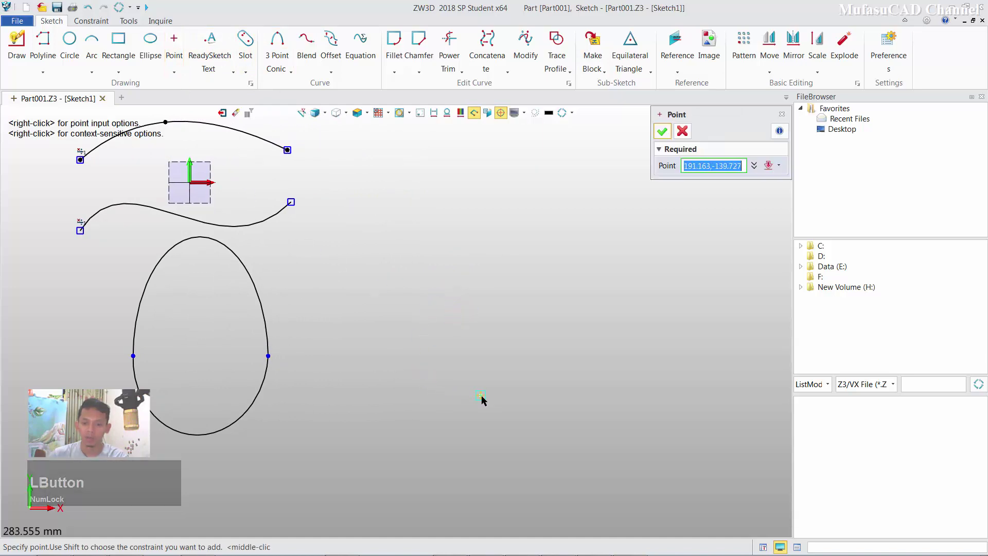
left_click(485, 399)
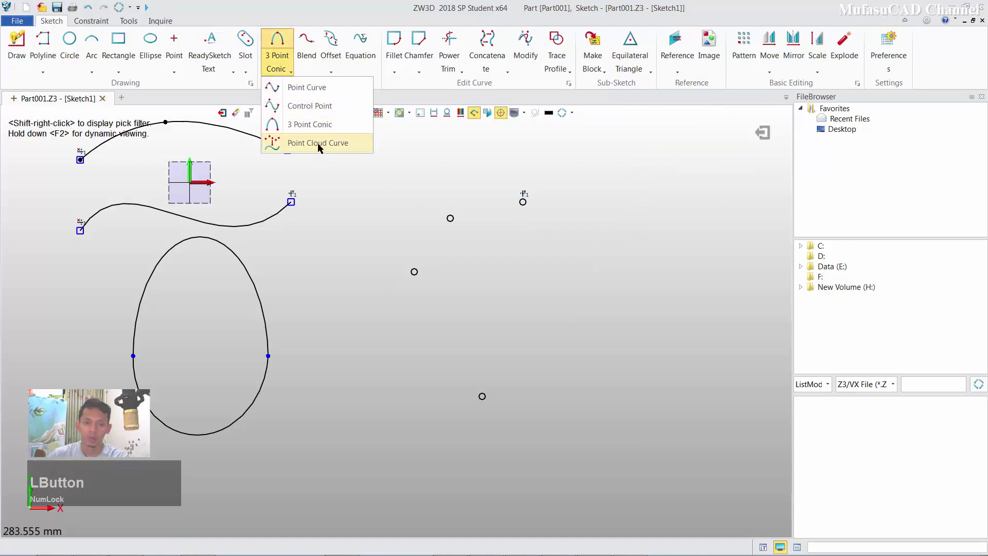
- Run a Point Cloud Curve through the scattered points and bend it into the heart's left half
left_click(332, 146)
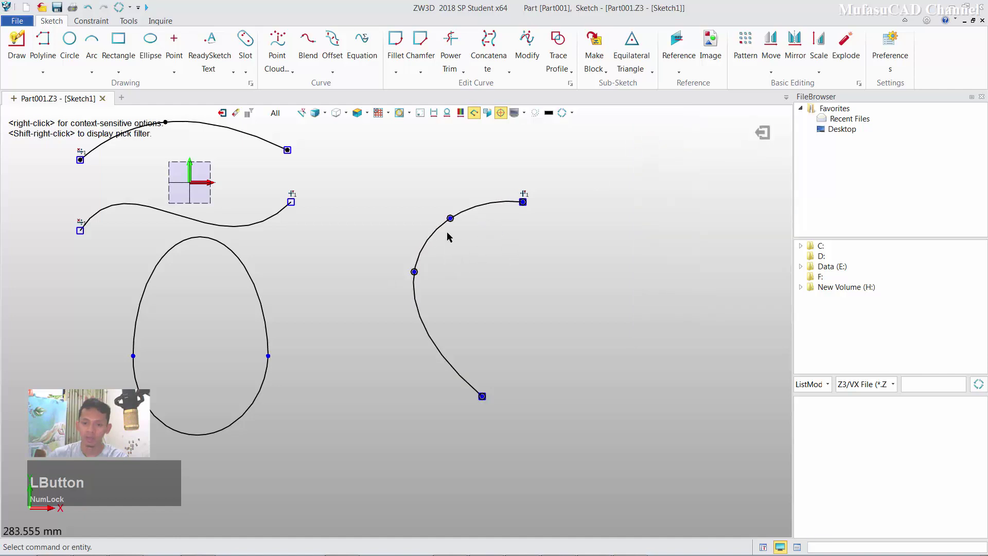
left_click(451, 219)
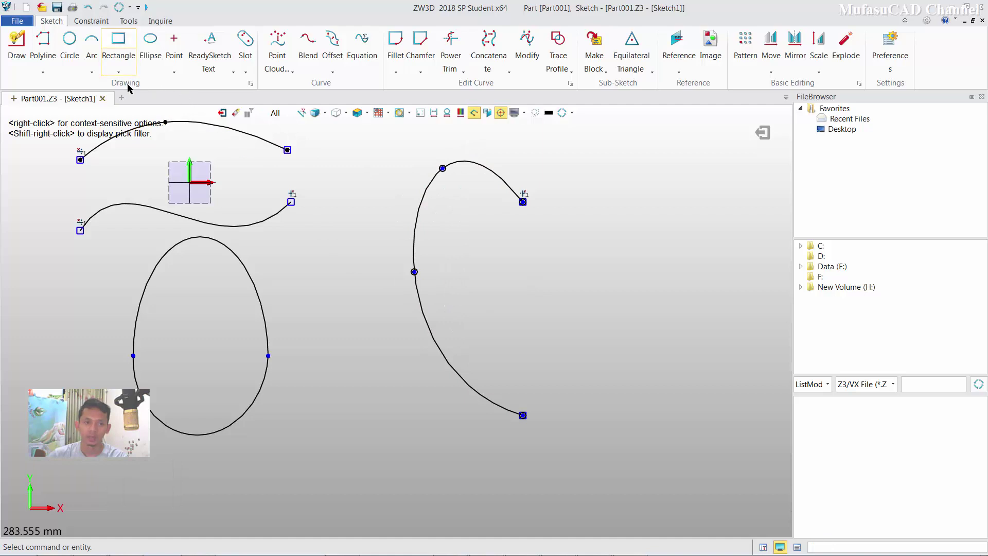
- Place mirrored points on the right and run a Point Cloud Curve through all points to complete the heart
left_click(177, 41)
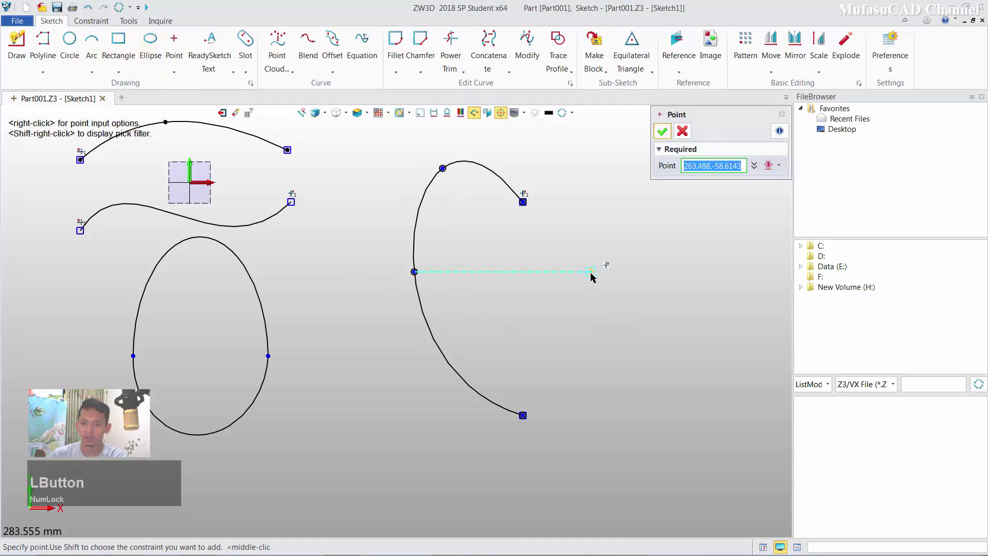
left_click(605, 276)
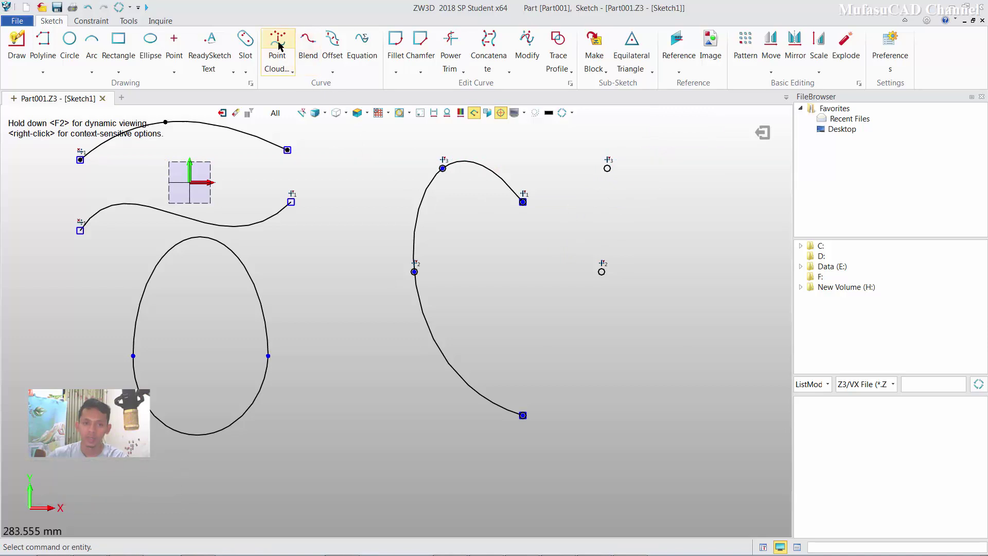
left_click(282, 45)
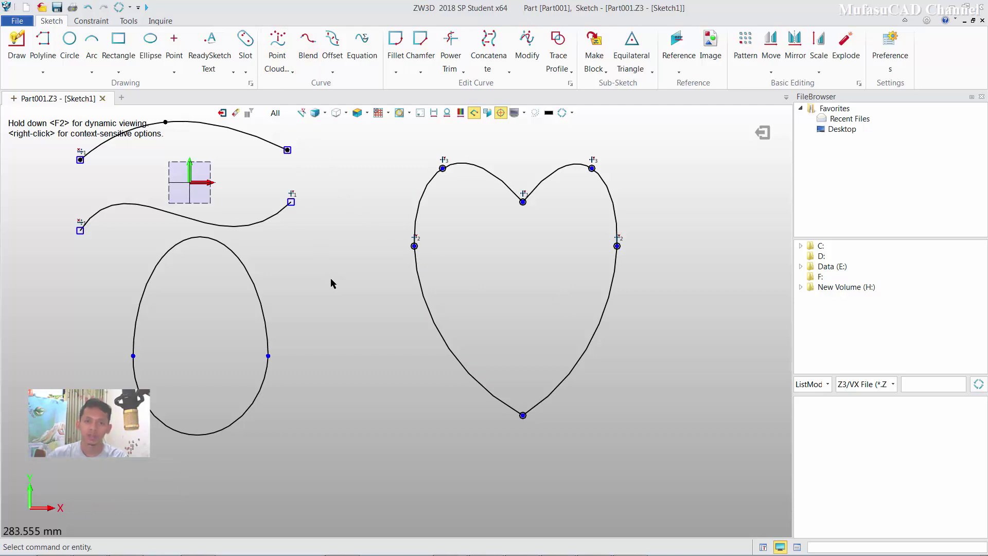
left_click(292, 70)
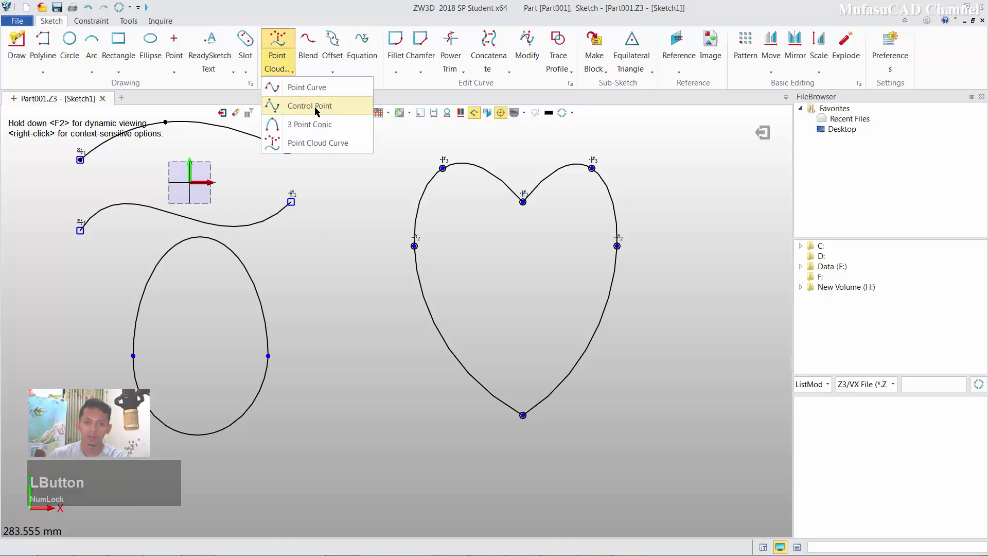